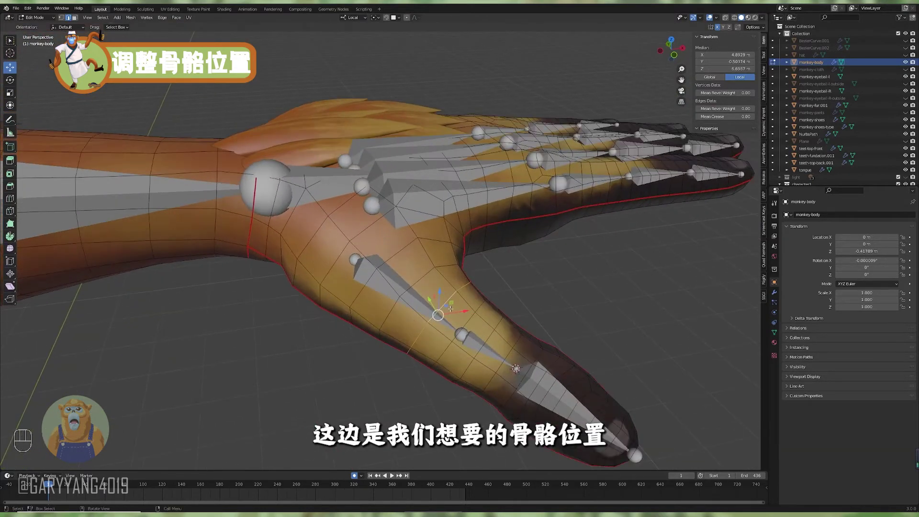
# - Snap the cursor with Shift+S while fitting the reference bones into the thumb
pyautogui.press('shift+s')
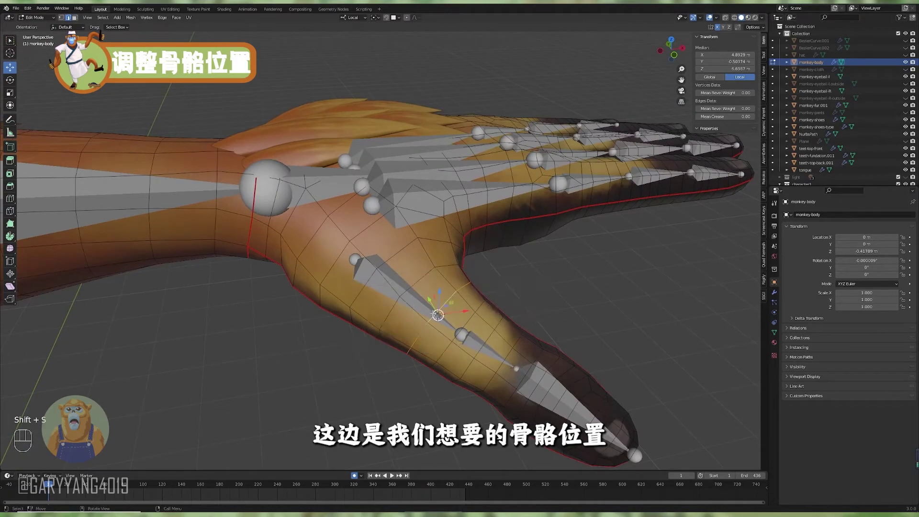
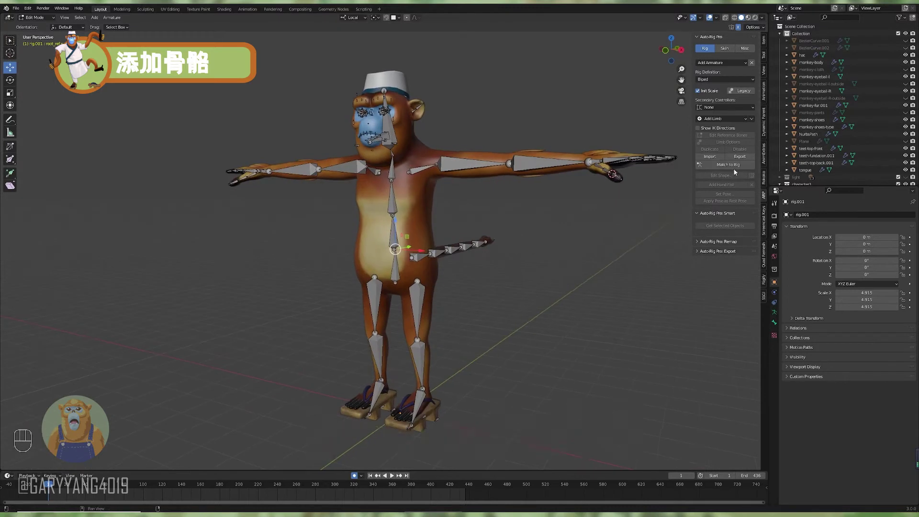
# - Generate the control rig with Match to Rig and bring up the armature data settings
pyautogui.moveTo(737, 167); pyautogui.dragTo(527, 225)
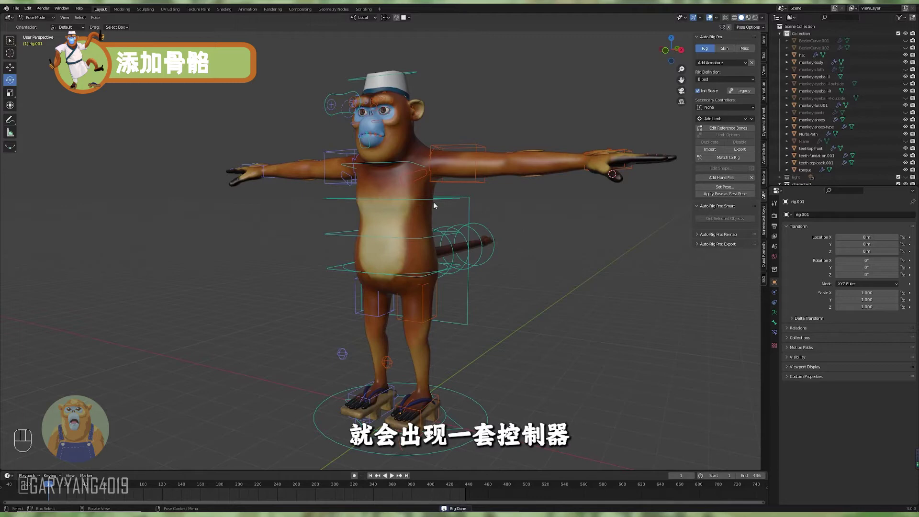
pyautogui.moveTo(437, 215); pyautogui.dragTo(456, 218)
pyautogui.moveTo(471, 226); pyautogui.dragTo(494, 248)
pyautogui.click(490, 248)
pyautogui.click(539, 278)
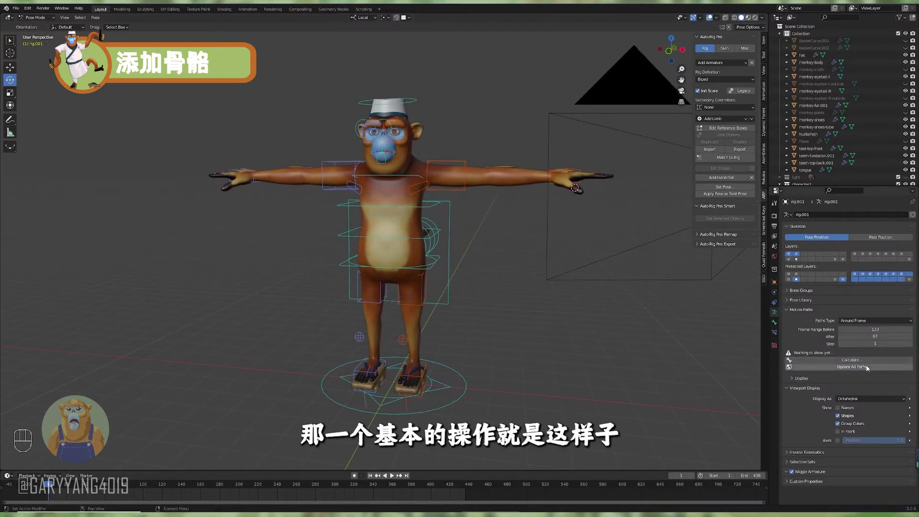
# - Orbit around the rigged monkey to inspect the controllers on head, torso, arms and tail
pyautogui.moveTo(500, 274); pyautogui.dragTo(478, 253)
pyautogui.middleClick(478, 254)
pyautogui.middleClick(476, 255)
pyautogui.moveTo(490, 275); pyautogui.dragTo(446, 277)
pyautogui.moveTo(490, 284); pyautogui.dragTo(485, 257)
pyautogui.moveTo(459, 279); pyautogui.dragTo(469, 287)
pyautogui.moveTo(461, 291); pyautogui.dragTo(472, 293)
pyautogui.middleClick(477, 282)
pyautogui.moveTo(462, 292); pyautogui.dragTo(475, 312)
pyautogui.click(456, 302)
pyautogui.click(456, 281)
pyautogui.moveTo(491, 255); pyautogui.dragTo(444, 240)
pyautogui.click(447, 281)
pyautogui.click(452, 294)
pyautogui.middleClick(451, 293)
pyautogui.middleClick(447, 279)
pyautogui.middleClick(450, 302)
pyautogui.middleClick(440, 306)
pyautogui.middleClick(467, 314)
# - Enable In Front for the armature display and select the right hand controller
pyautogui.click(504, 260)
pyautogui.click(521, 263)
pyautogui.doubleClick(524, 266)
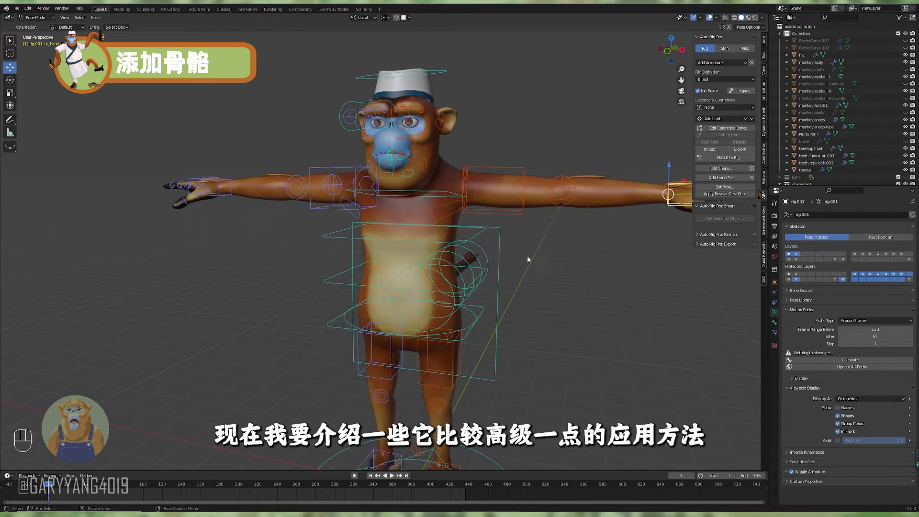
pyautogui.click(534, 261)
pyautogui.moveTo(536, 261); pyautogui.dragTo(510, 247)
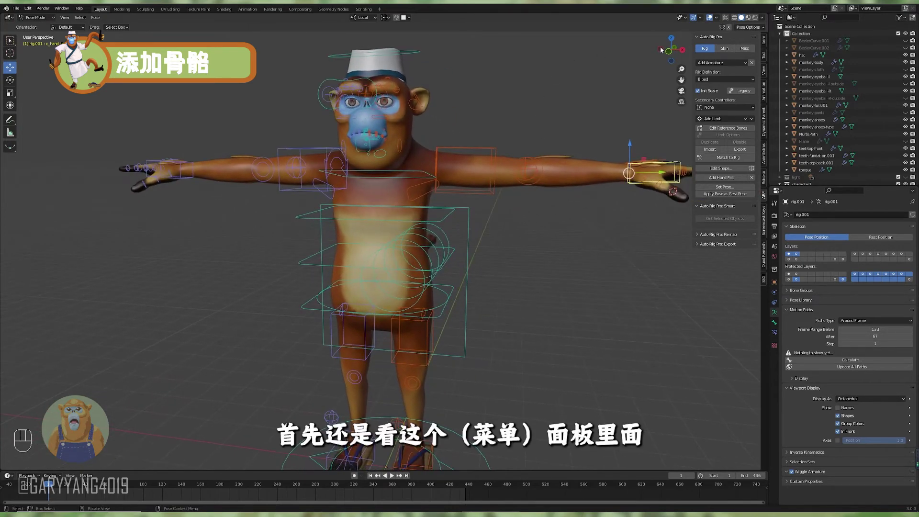
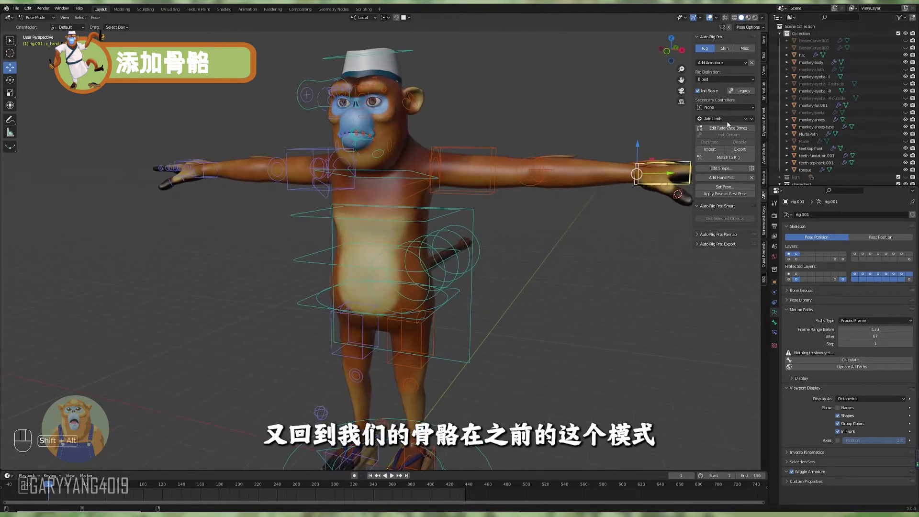
# - Return to Edit Reference Bones and set Secondary Controllers to Twist (Exportable, best)
pyautogui.click(736, 132)
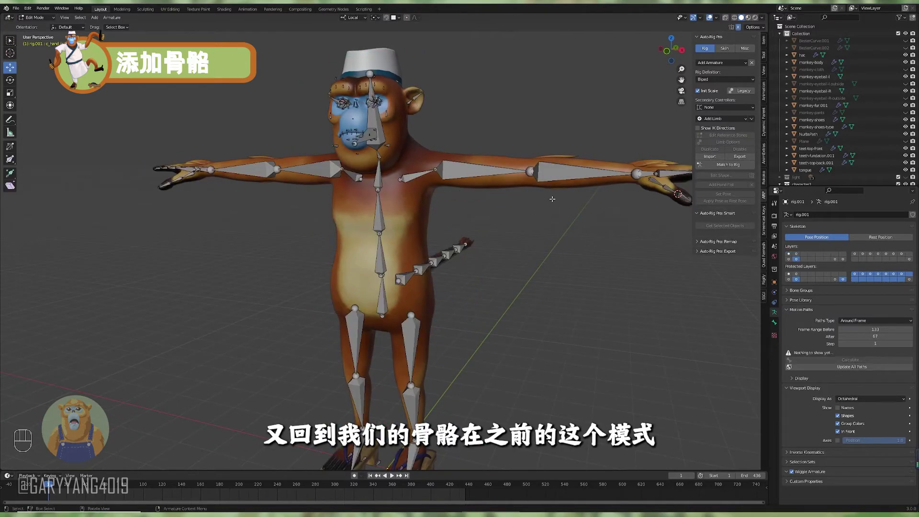
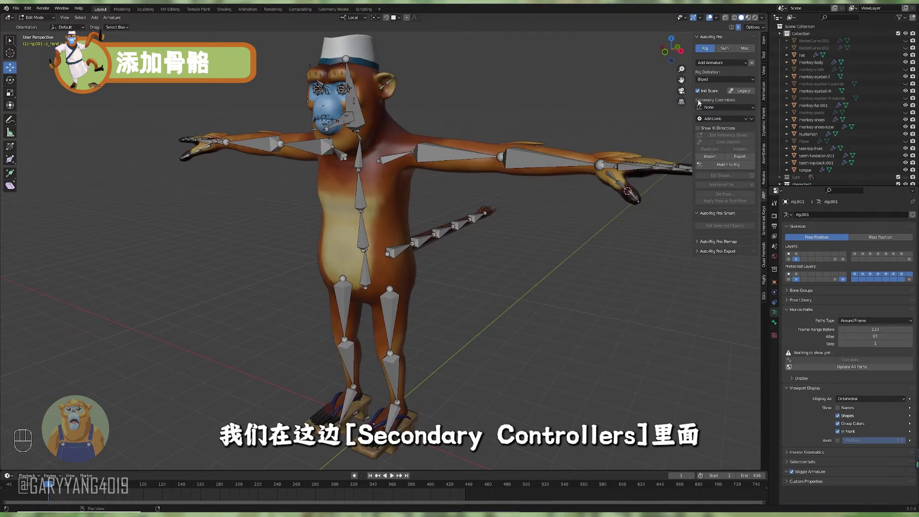
pyautogui.moveTo(714, 110); pyautogui.dragTo(749, 128)
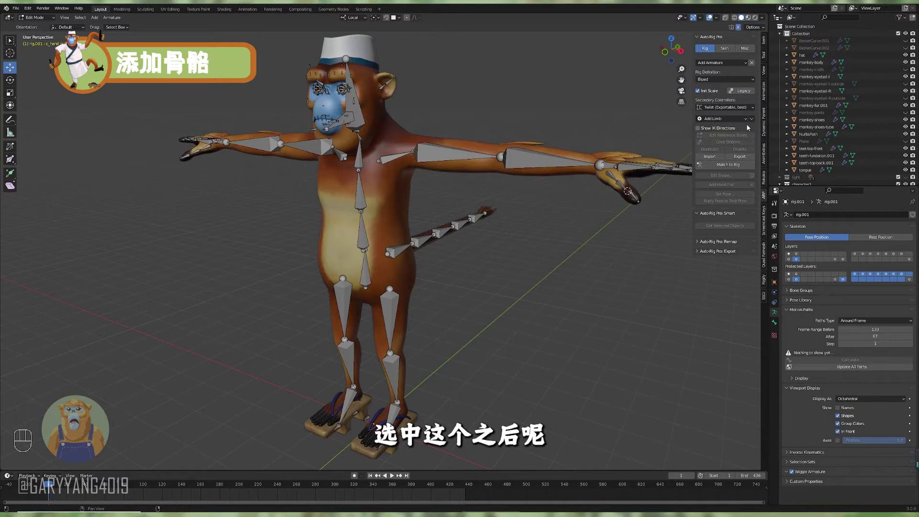
pyautogui.click(498, 122)
pyautogui.click(502, 127)
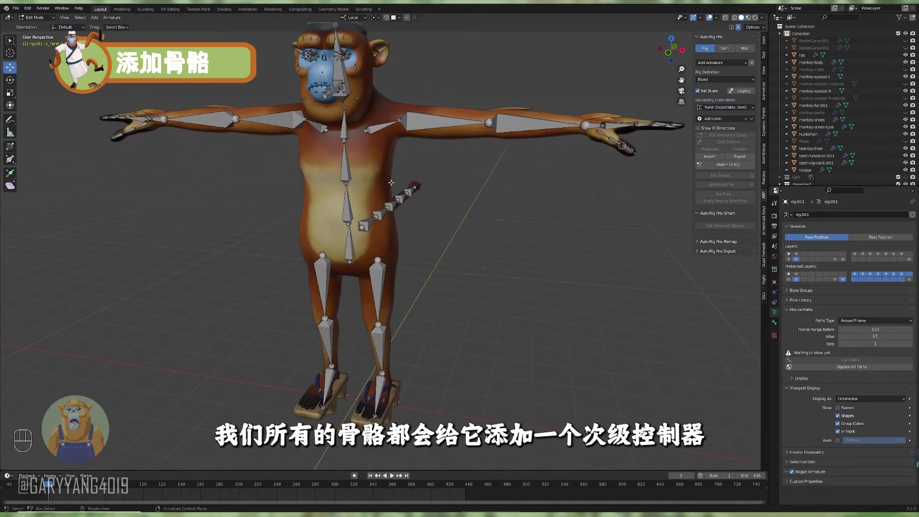
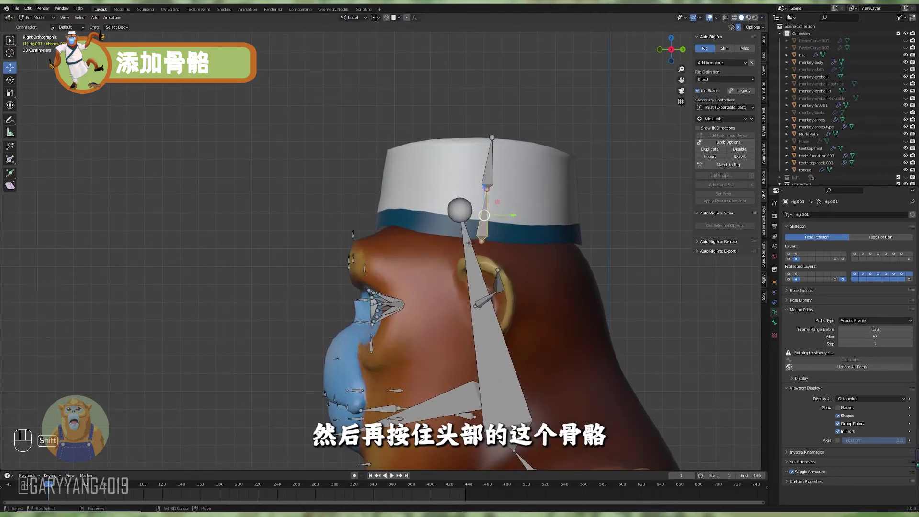
# - Bring up bone parenting with Ctrl+P and the arm Limb Options with finger toggles
pyautogui.press('ctrl+p')
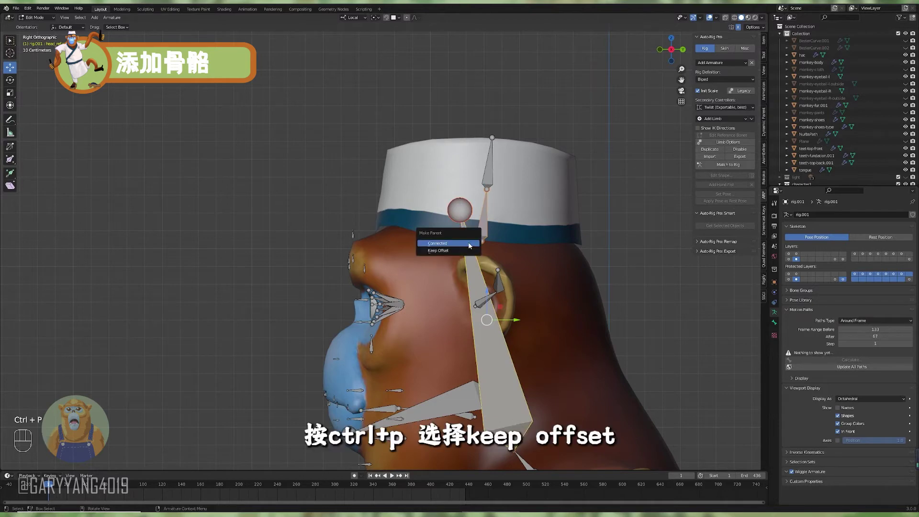
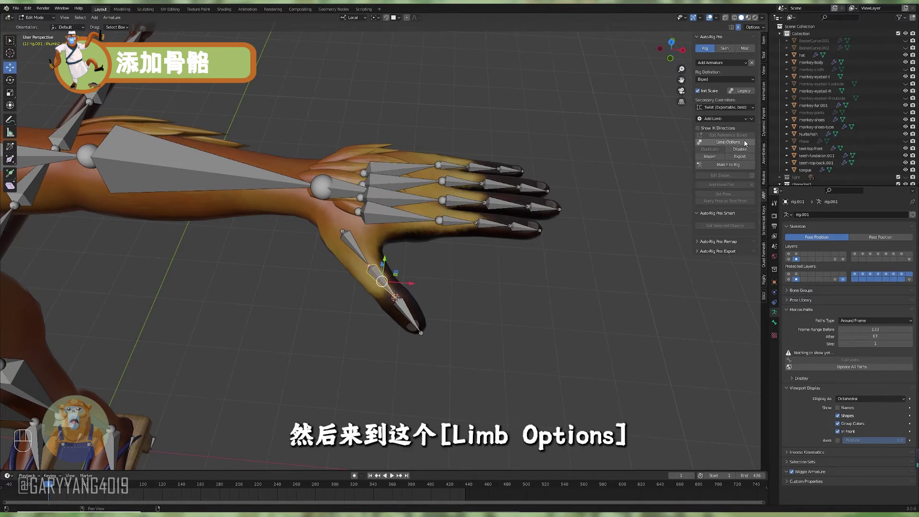
pyautogui.moveTo(746, 144); pyautogui.dragTo(708, 226)
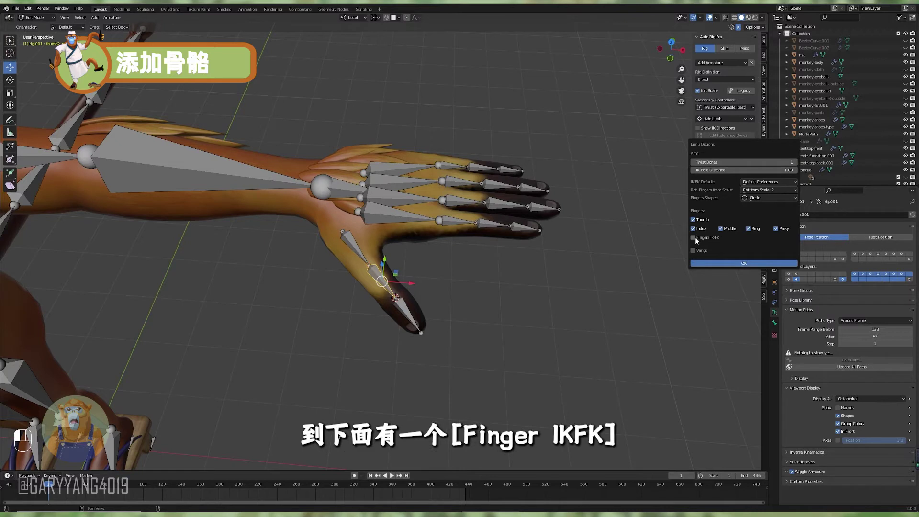
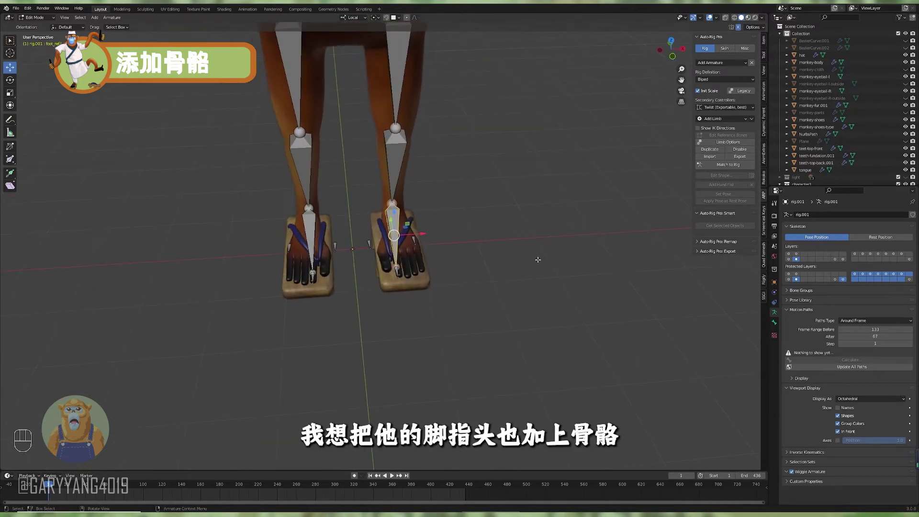
# - Orbit the view to inspect the foot reference bones against the sandaled feet
pyautogui.moveTo(489, 287); pyautogui.dragTo(468, 274)
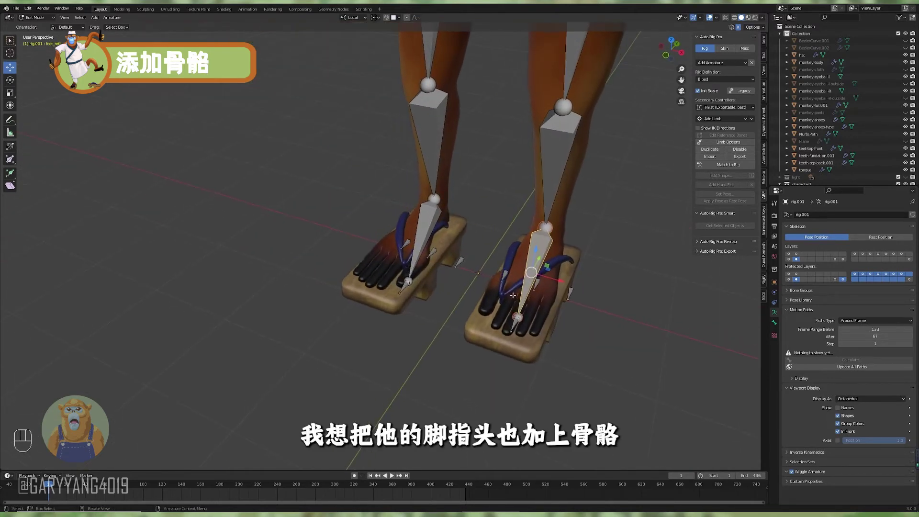
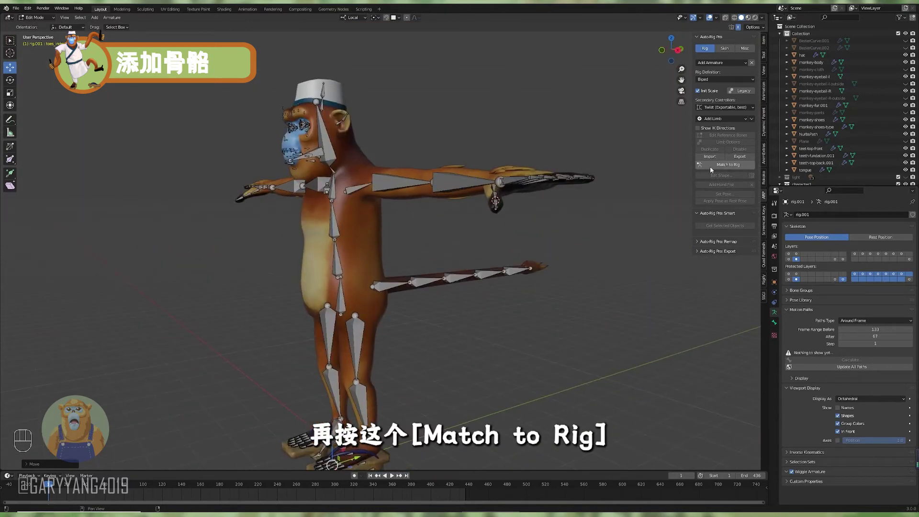
# - Regenerate the control rig from the reference bones with Match to Rig
pyautogui.moveTo(722, 167); pyautogui.dragTo(470, 306)
pyautogui.moveTo(433, 308); pyautogui.dragTo(451, 312)
pyautogui.click(481, 281)
pyautogui.click(572, 294)
pyautogui.click(532, 317)
# - Orbit to face the monkey and select a hand controller to test the rig
pyautogui.middleClick(533, 323)
pyautogui.moveTo(486, 330); pyautogui.dragTo(472, 384)
pyautogui.middleClick(475, 386)
pyautogui.moveTo(503, 374); pyautogui.dragTo(477, 342)
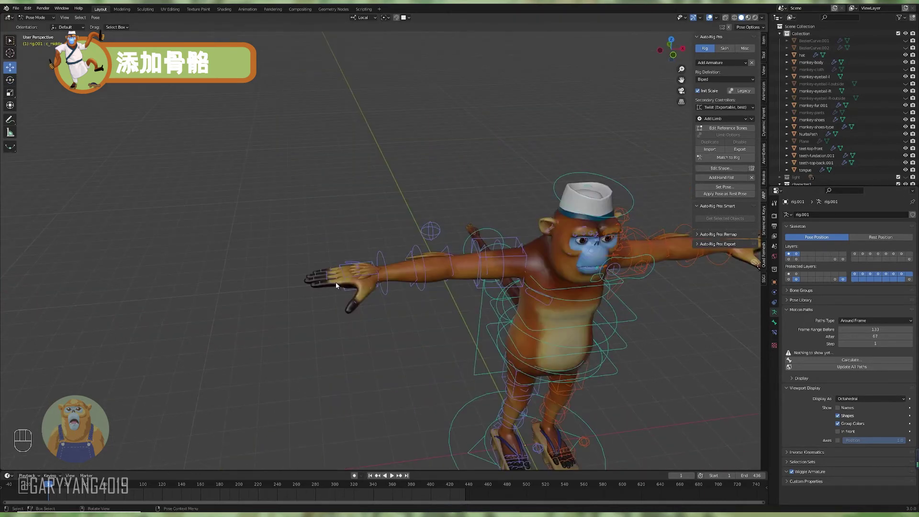
pyautogui.click(388, 310)
pyautogui.click(534, 312)
pyautogui.click(548, 300)
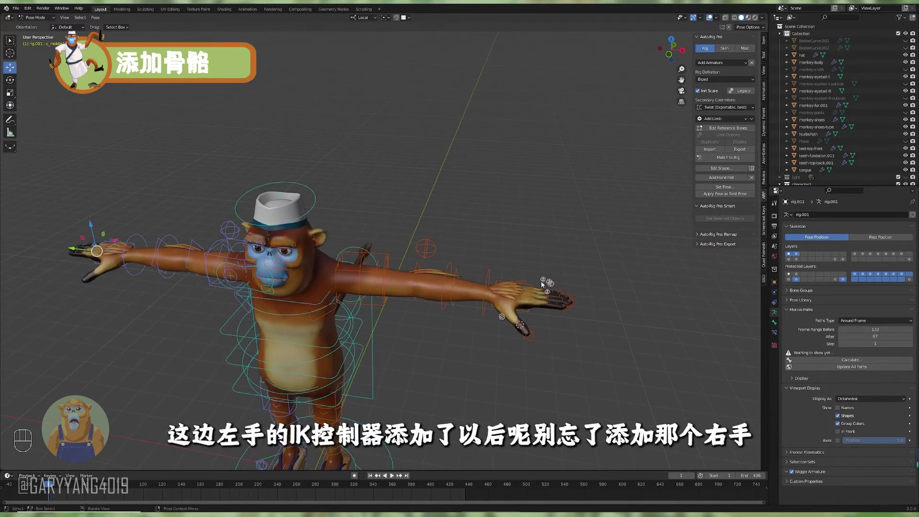
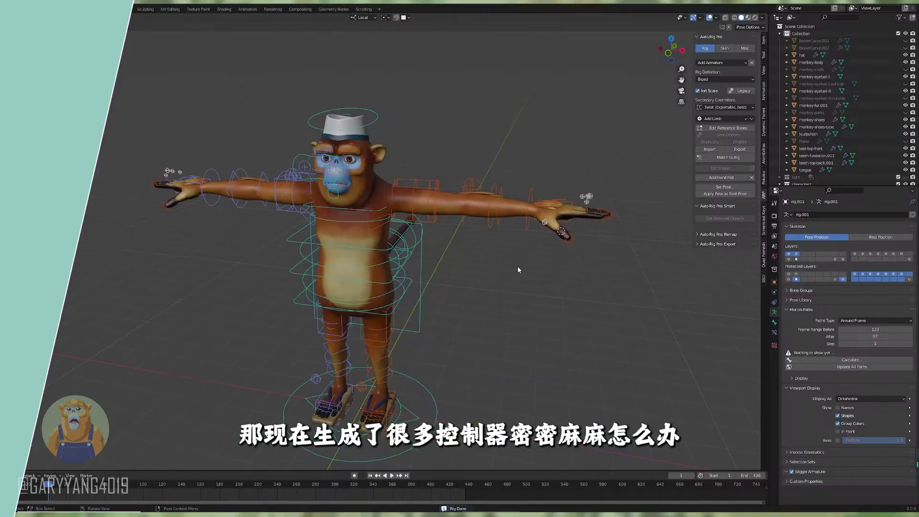
# - Orbit the rigged monkey to a front-on view before leaving Pose Mode
pyautogui.middleClick(440, 283)
pyautogui.middleClick(465, 270)
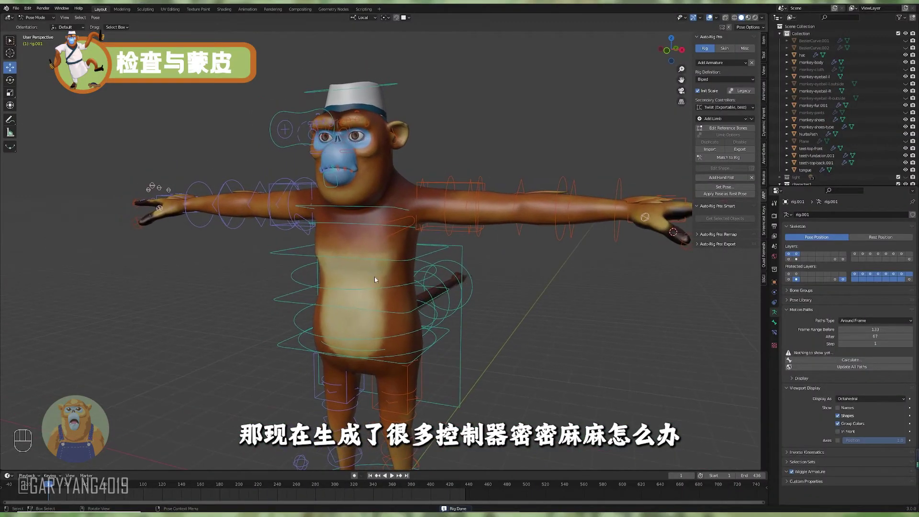
pyautogui.middleClick(385, 287)
pyautogui.middleClick(628, 277)
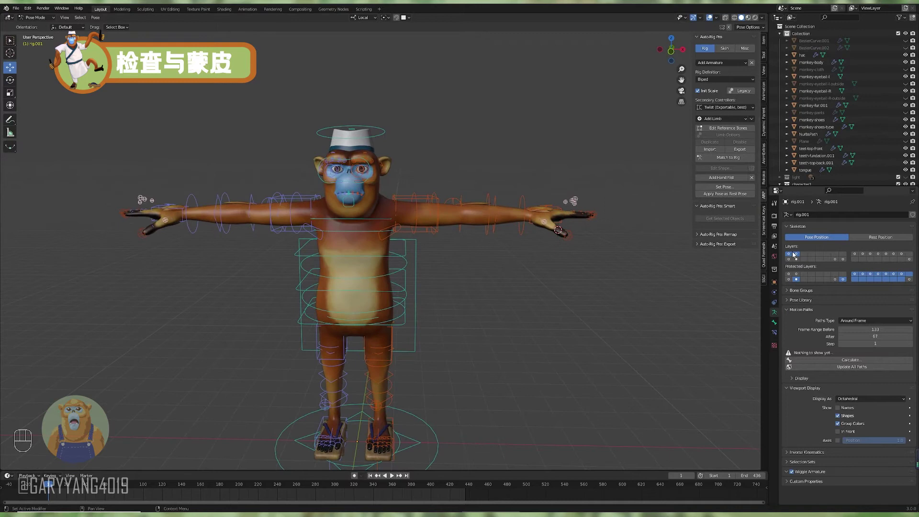
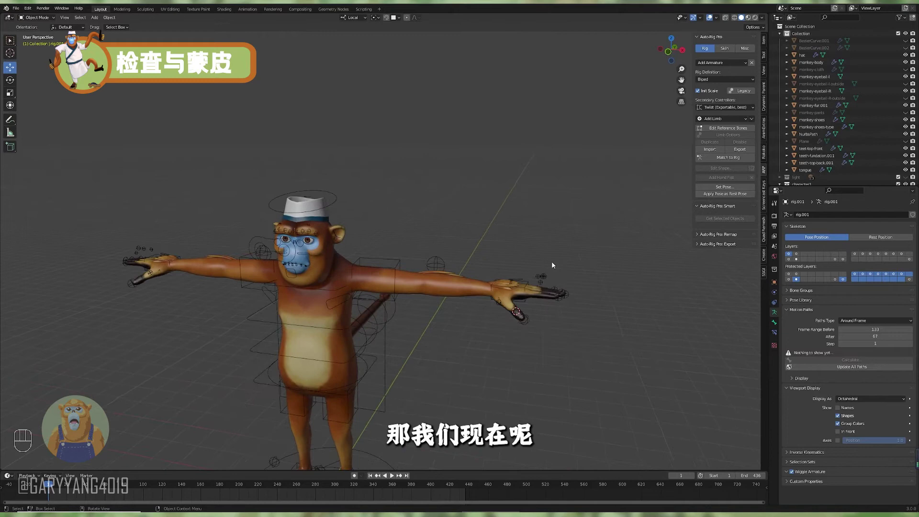
# - Select the monkey body mesh in the viewport while looking over the rig
pyautogui.middleClick(513, 266)
pyautogui.middleClick(483, 263)
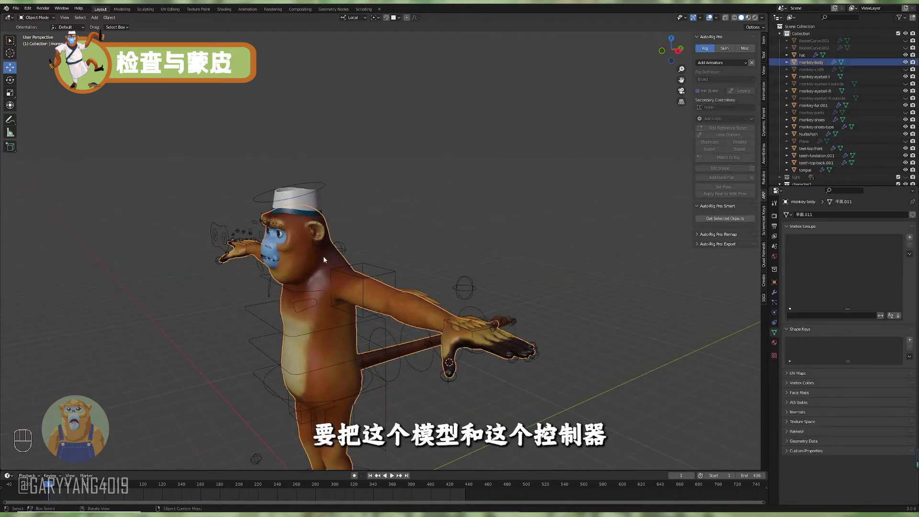
pyautogui.click(383, 275)
pyautogui.moveTo(400, 273); pyautogui.dragTo(426, 275)
pyautogui.middleClick(414, 271)
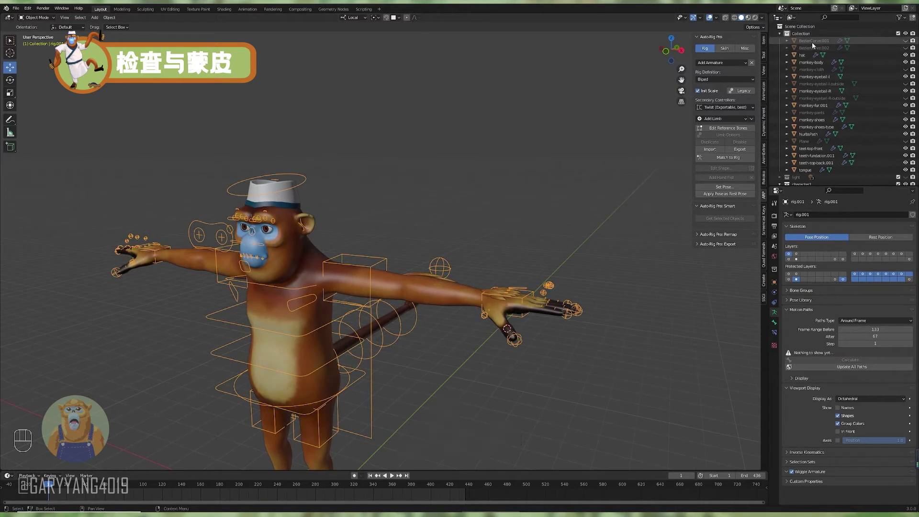
# - In the Outliner select the first curve object and make monkey-cloth visible again
pyautogui.click(907, 44)
pyautogui.click(909, 52)
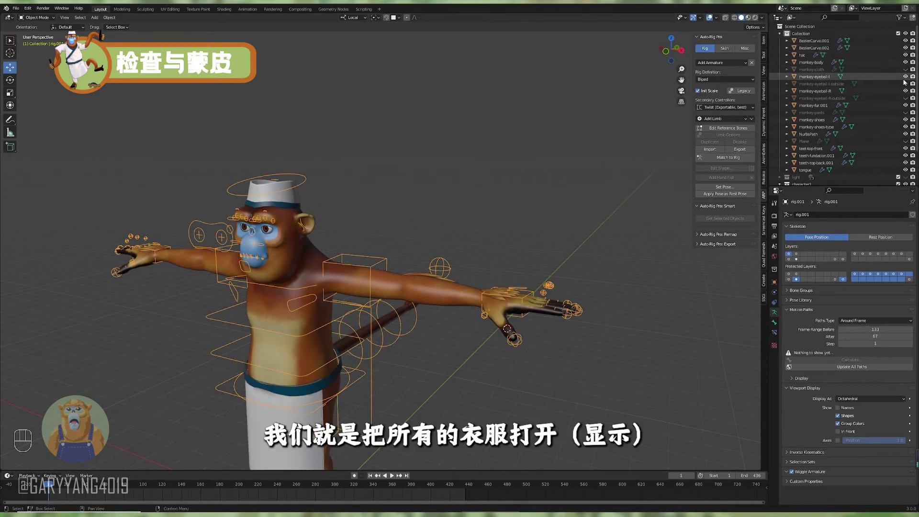